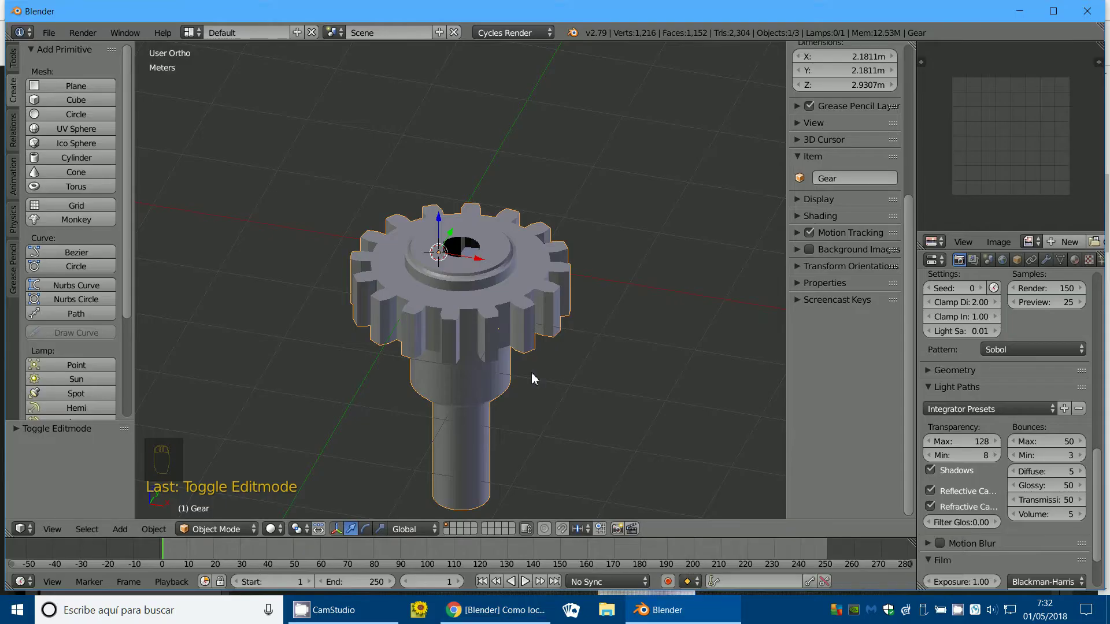
Step: Test-rotate the gear about its view axis in top view, then cancel and return to an angled view
{"action": "key", "text": "KP_7"}
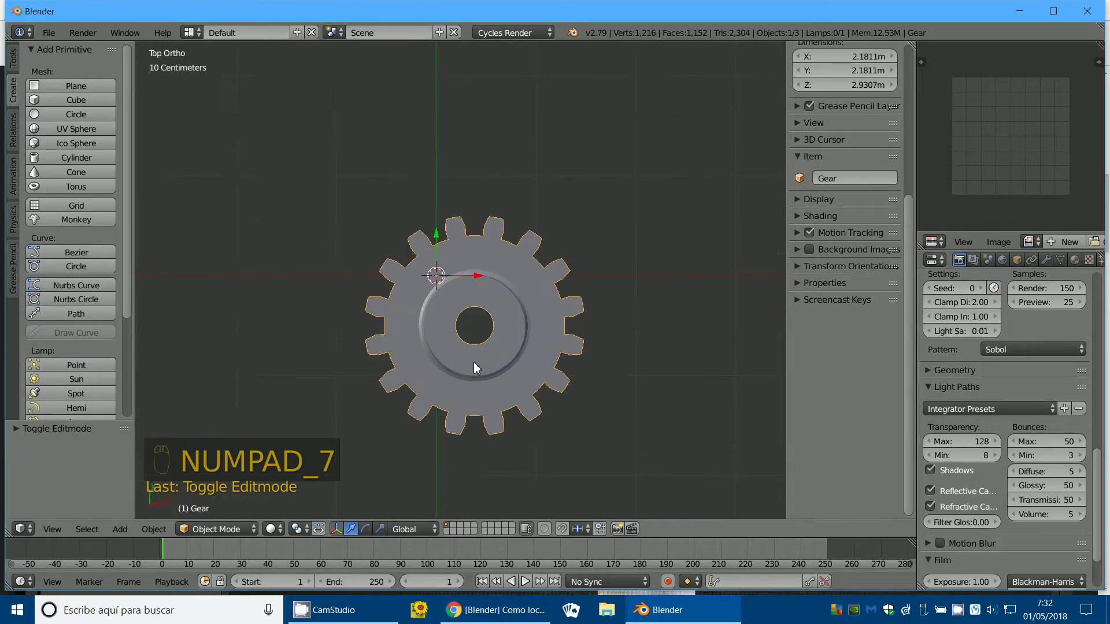
{"action": "key", "text": "r"}
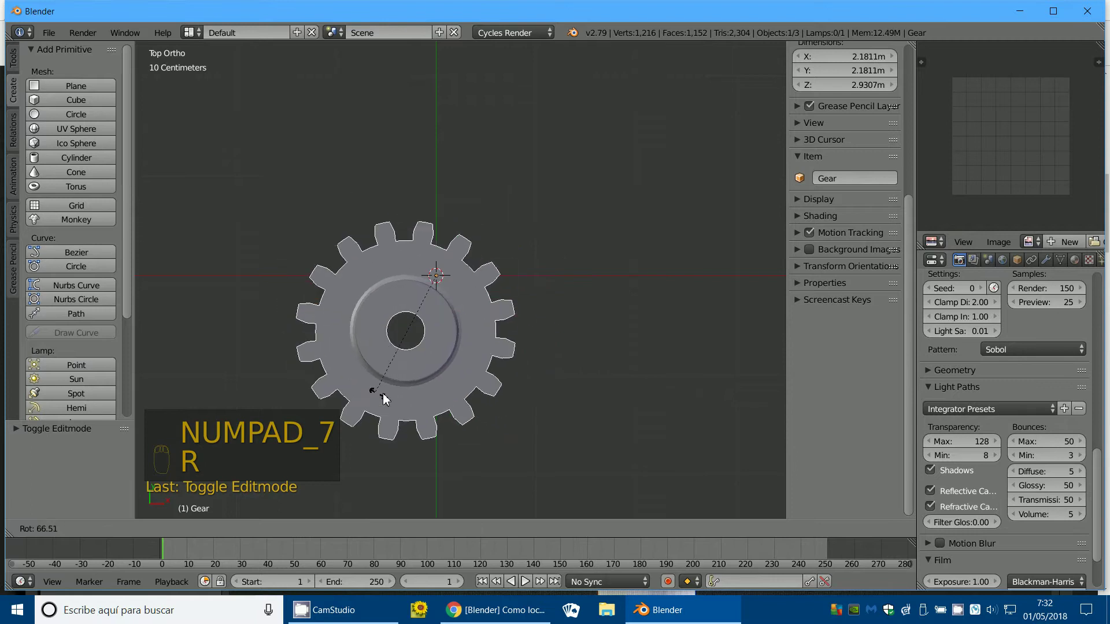
{"action": "left_click_drag", "start_coordinate": [422, 356], "coordinate": [320, 466]}
{"action": "middle_click", "coordinate": [140, 542]}
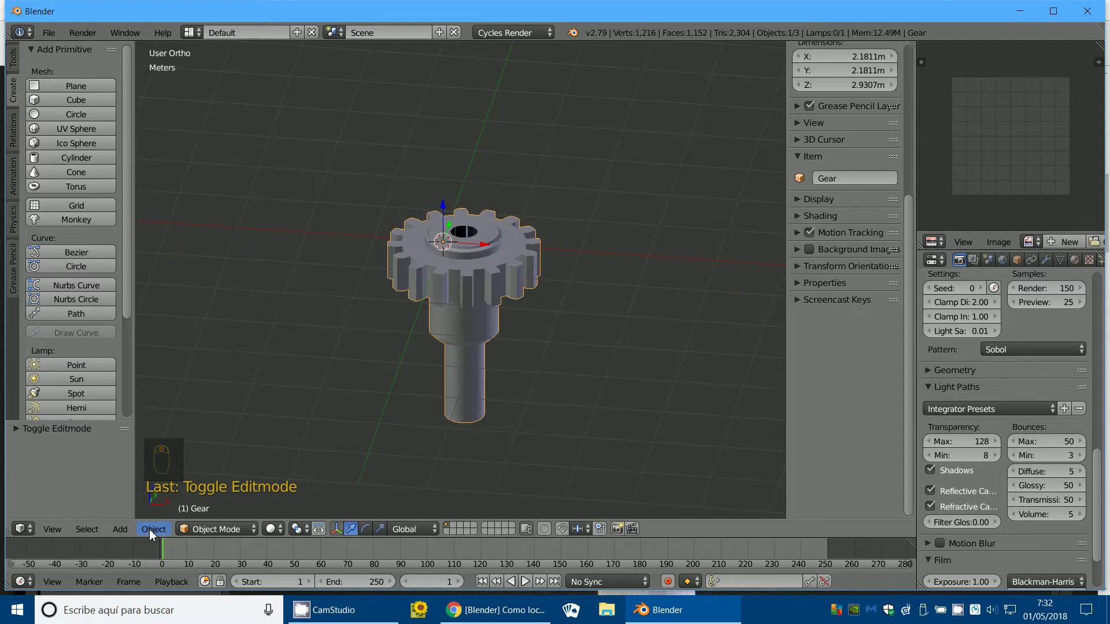
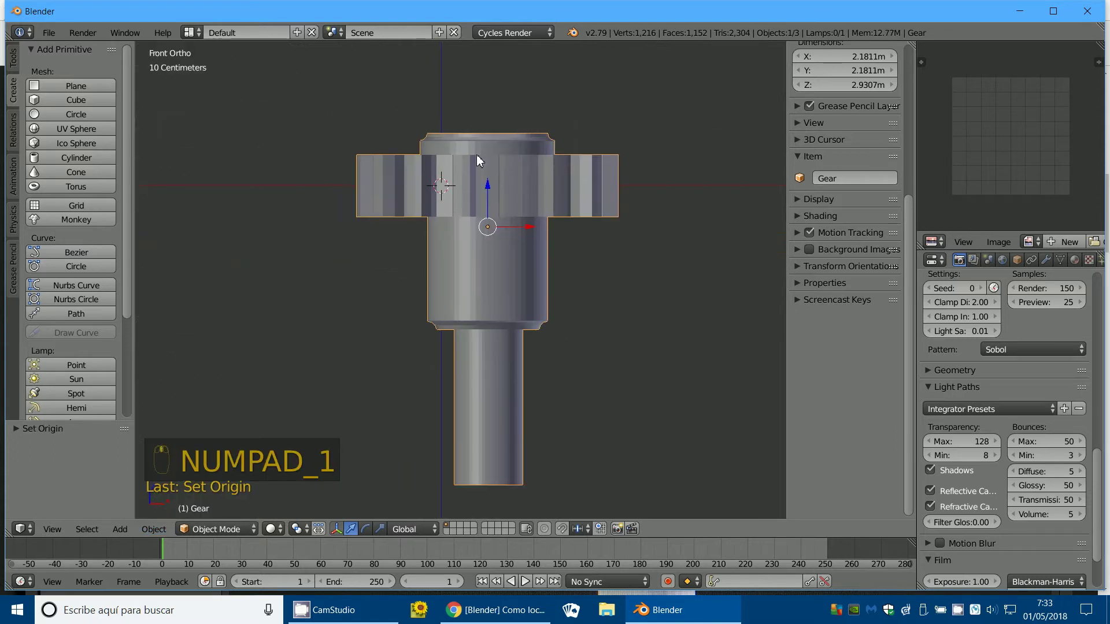
Step: Check top and front views, then orbit underneath to expose the shaft's bottom end
{"action": "key", "text": "KP_7"}
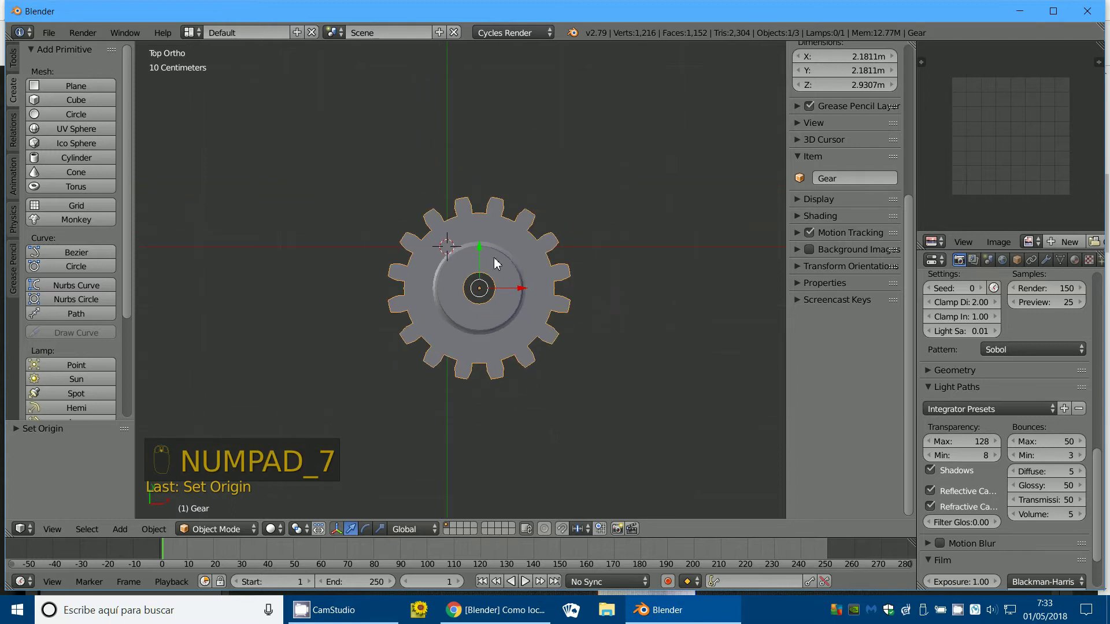
{"action": "key", "text": "r"}
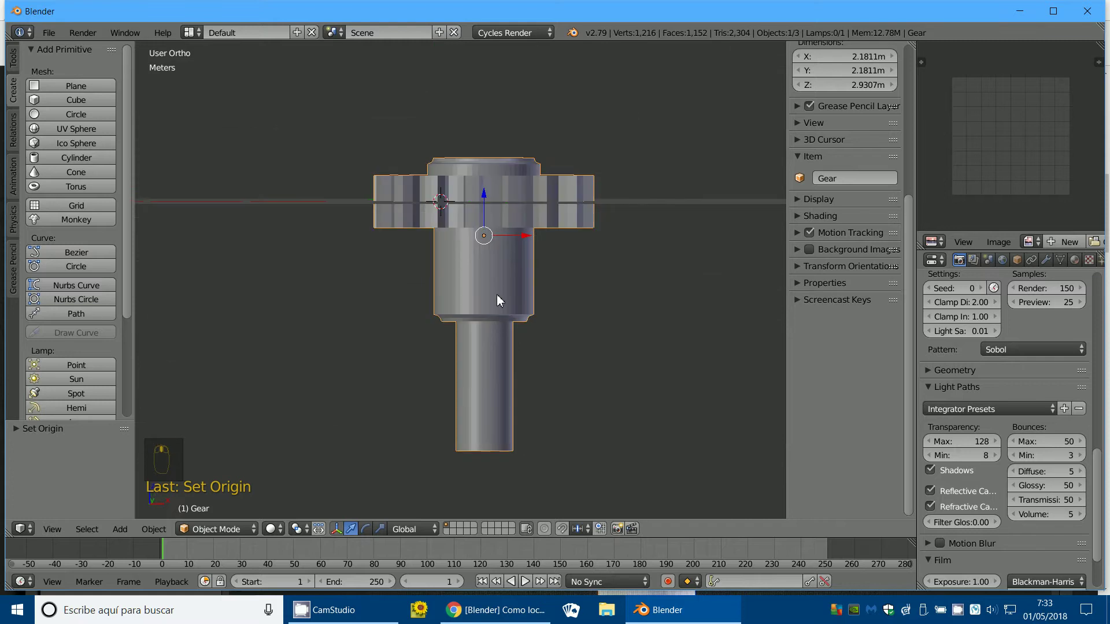
{"action": "key", "text": "KP_1"}
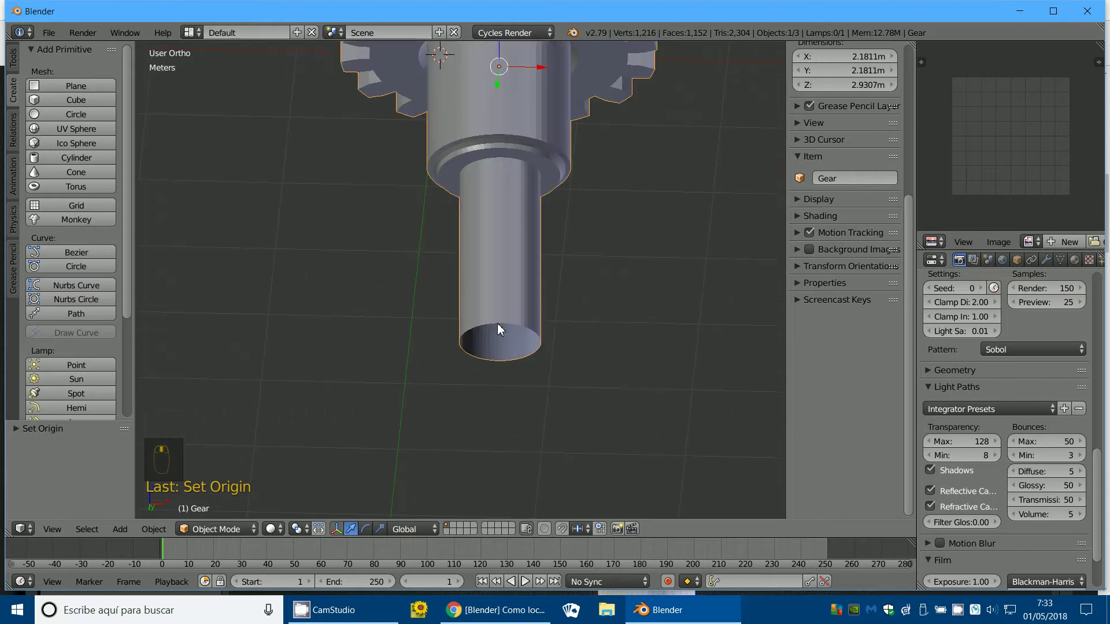
{"action": "middle_click", "coordinate": [212, 531]}
{"action": "left_click_drag", "start_coordinate": [222, 506], "coordinate": [602, 394]}
{"action": "left_click_drag", "start_coordinate": [602, 394], "coordinate": [507, 328]}
Step: Select the 64-vertex rim at the shaft's bottom and centre it in a front view
{"action": "right_click", "coordinate": [506, 330]}
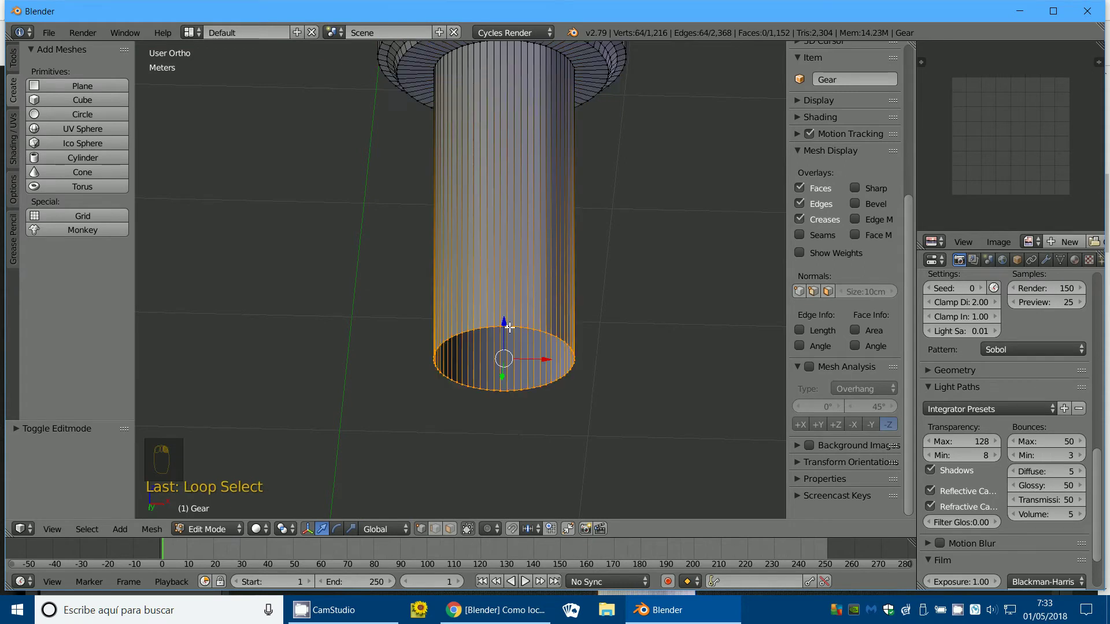
{"action": "key", "text": "KP_1"}
{"action": "left_click_drag", "start_coordinate": [513, 326], "coordinate": [523, 377]}
{"action": "left_click_drag", "start_coordinate": [525, 393], "coordinate": [542, 352]}
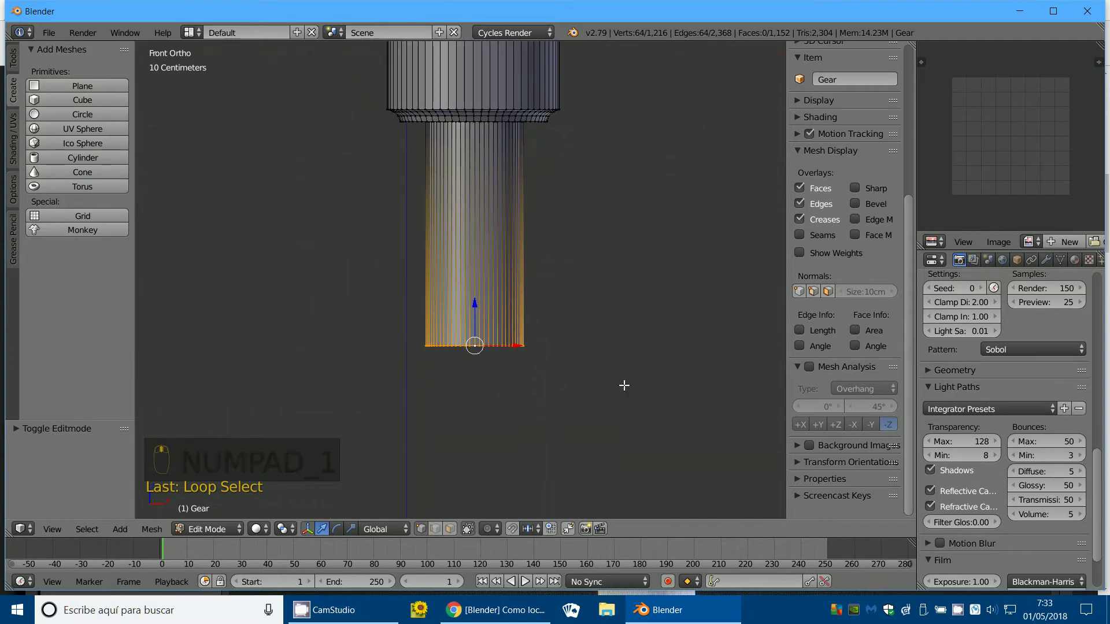
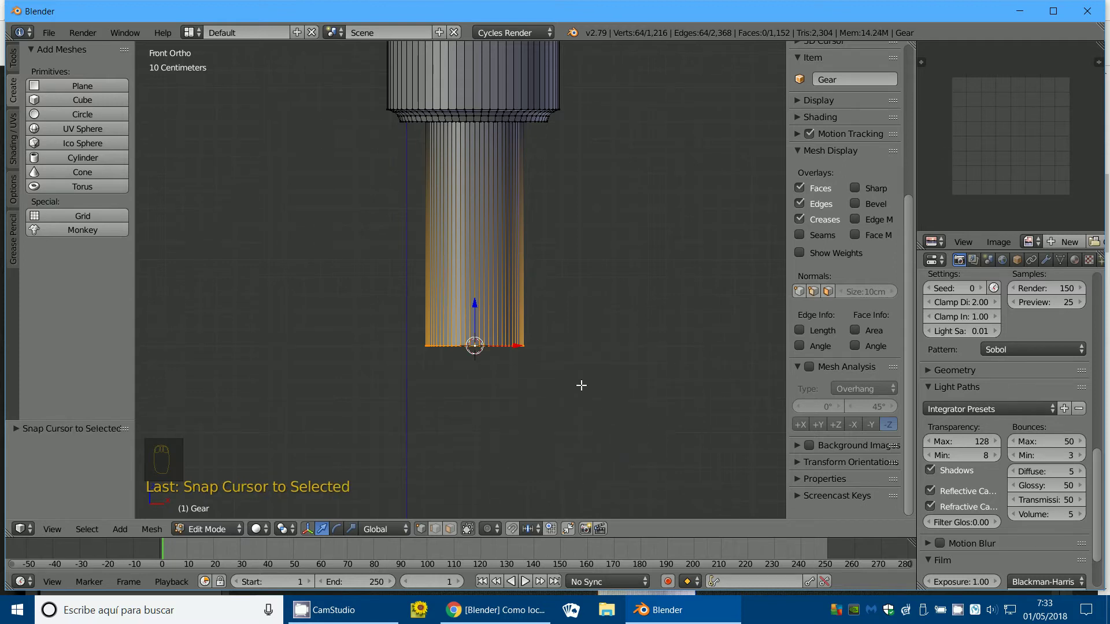
{"action": "middle_click", "coordinate": [477, 329]}
{"action": "key", "text": "KP_1"}
{"action": "middle_click", "coordinate": [477, 329]}
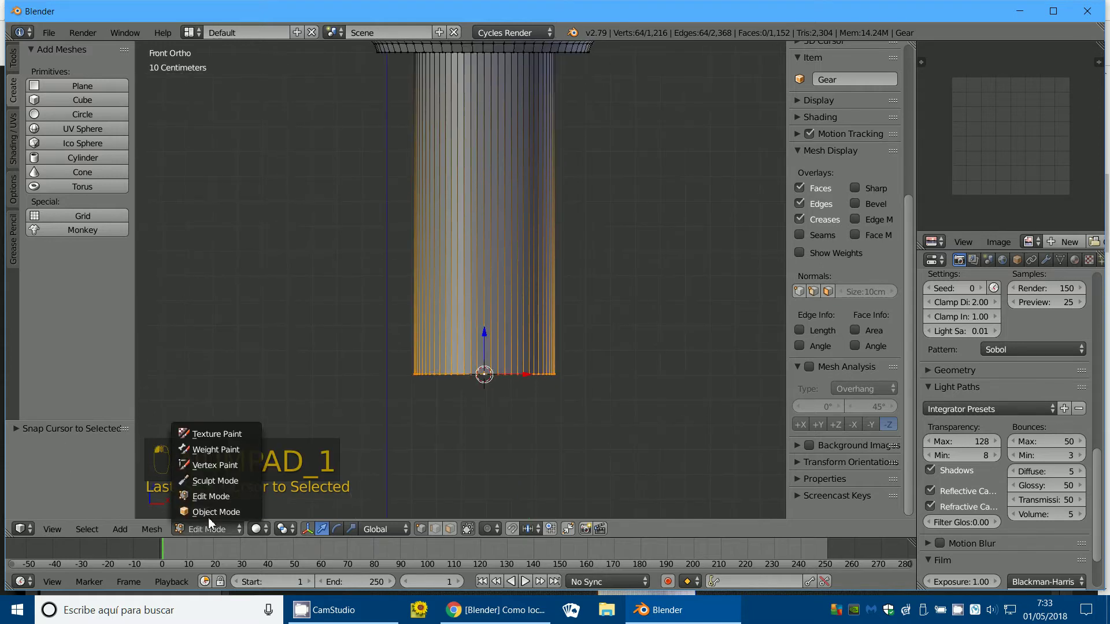
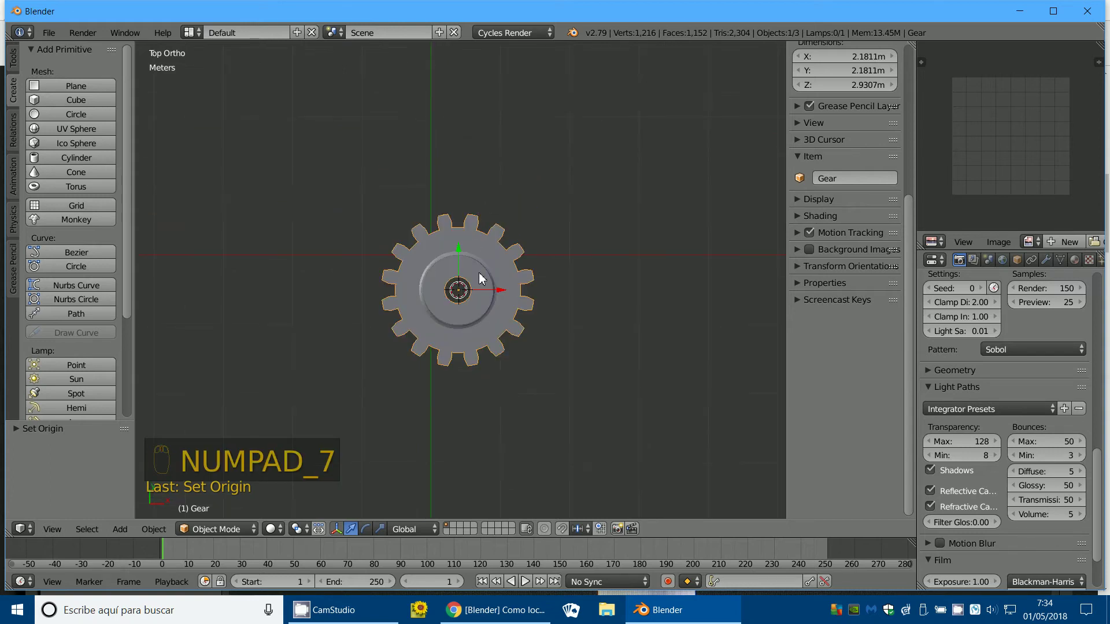
Step: Test-rotate the model about the shaft-bottom origin in top and front views, then return to an angled view
{"action": "key", "text": "r"}
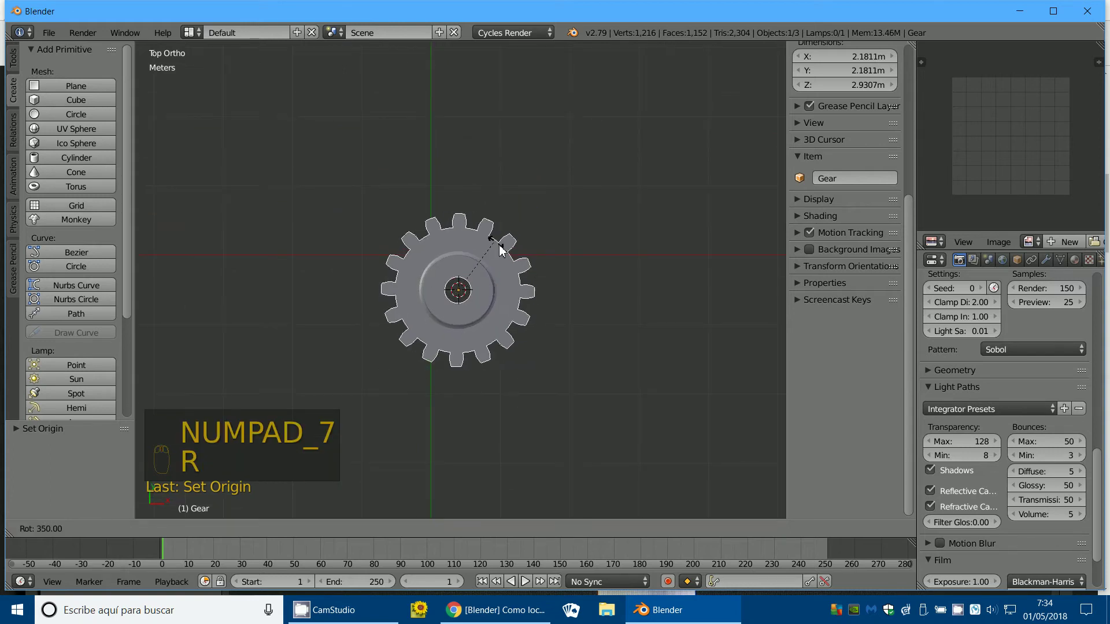
{"action": "key", "text": "KP_1"}
{"action": "left_click_drag", "start_coordinate": [440, 300], "coordinate": [545, 399]}
{"action": "key", "text": "r"}
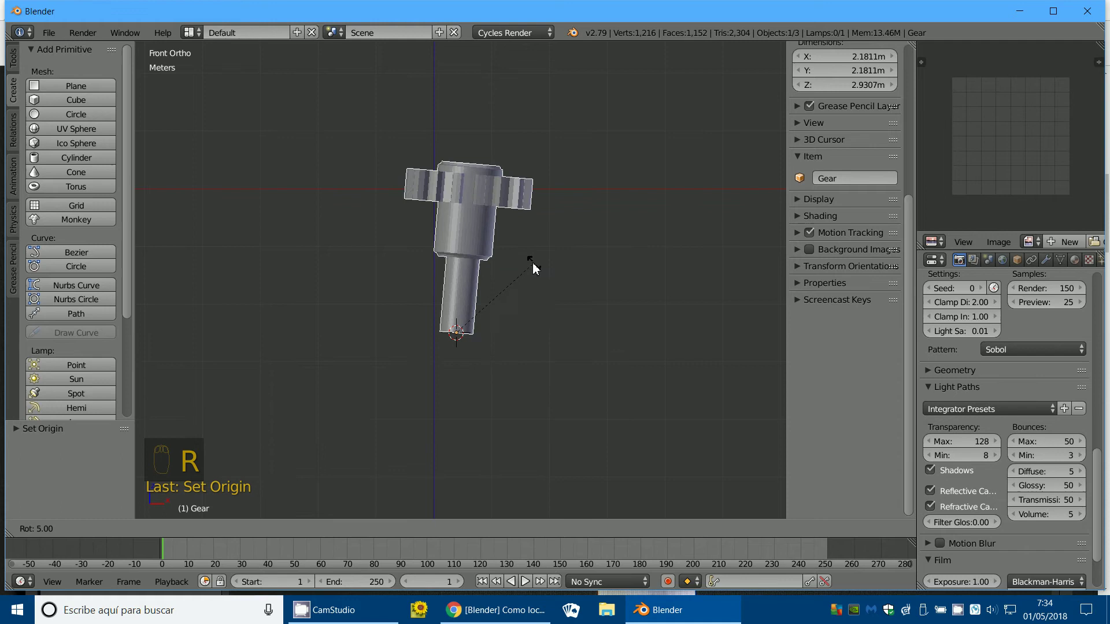
{"action": "left_click_drag", "start_coordinate": [506, 377], "coordinate": [486, 425]}
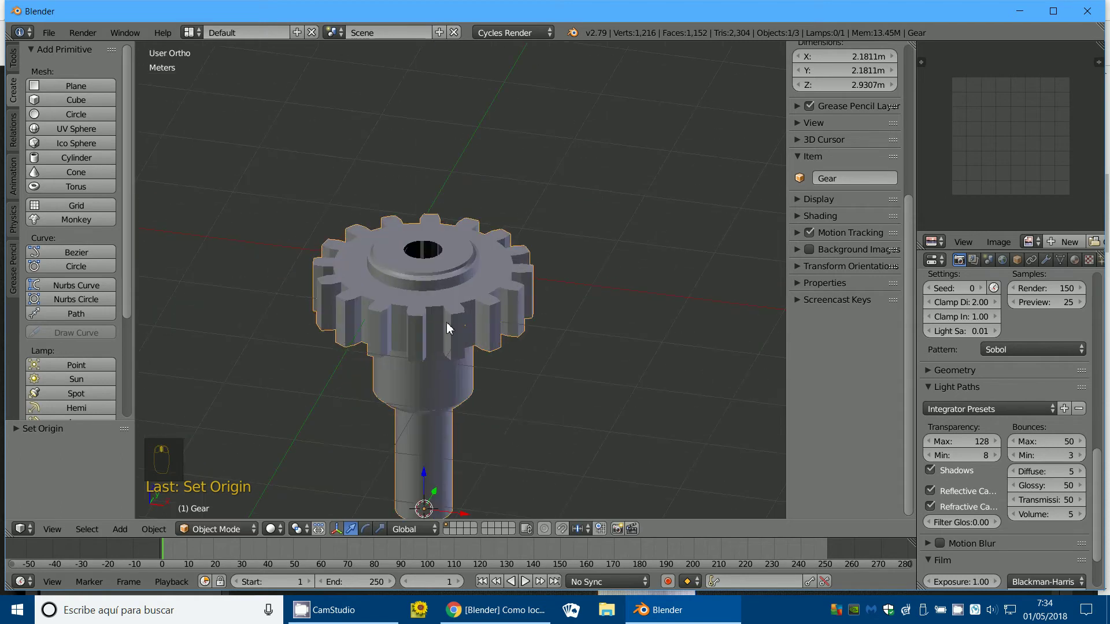
{"action": "left_click_drag", "start_coordinate": [404, 314], "coordinate": [260, 524]}
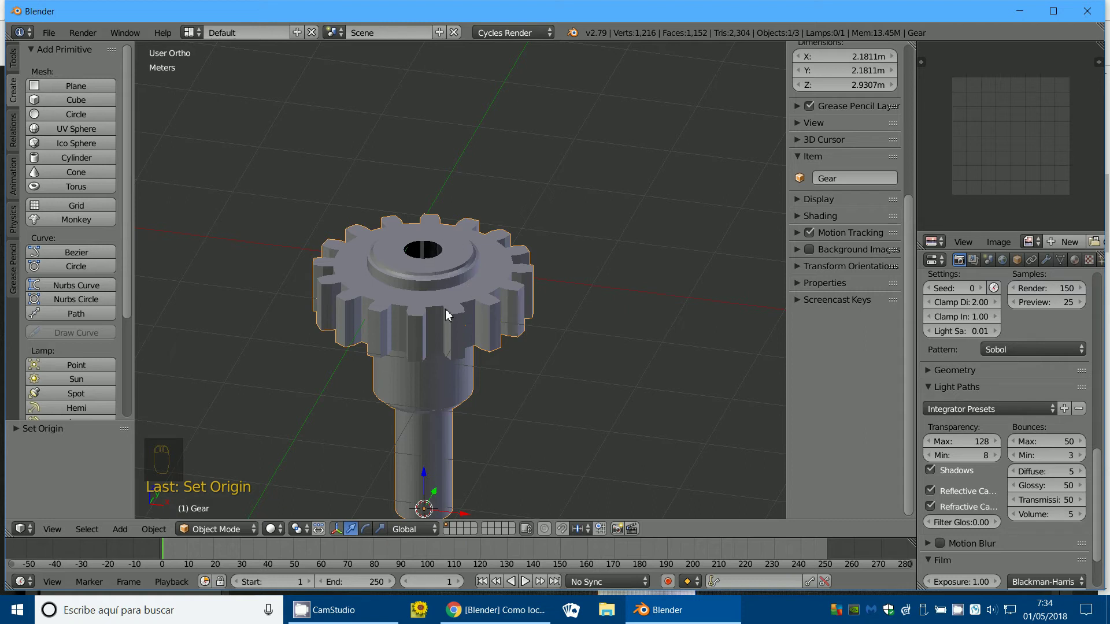
{"action": "left_click_drag", "start_coordinate": [223, 495], "coordinate": [425, 396]}
Step: Select the edge loop around the gear's top opening
{"action": "middle_click", "coordinate": [426, 394]}
{"action": "right_click", "coordinate": [428, 399]}
{"action": "left_click_drag", "start_coordinate": [426, 396], "coordinate": [352, 372]}
{"action": "left_click_drag", "start_coordinate": [352, 371], "coordinate": [415, 360]}
{"action": "middle_click", "coordinate": [414, 360]}
Step: Snap the 3D cursor to the top opening's centre with Shift+S and check it in front view
{"action": "key", "text": "shift+s"}
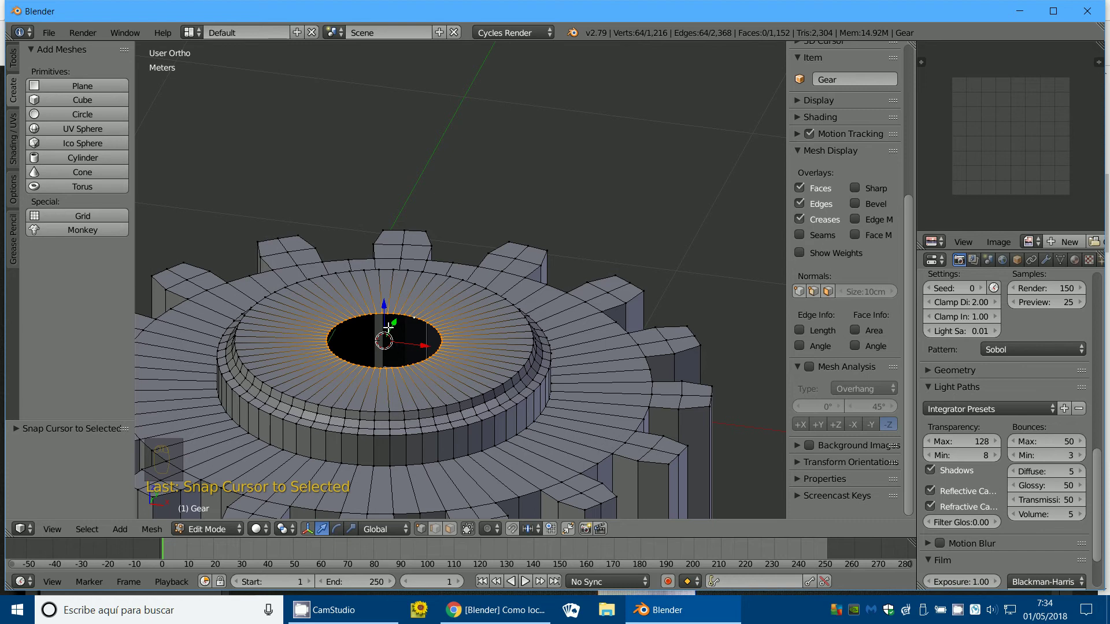
{"action": "key", "text": "KP_1"}
{"action": "middle_click", "coordinate": [431, 346]}
{"action": "middle_click", "coordinate": [214, 533]}
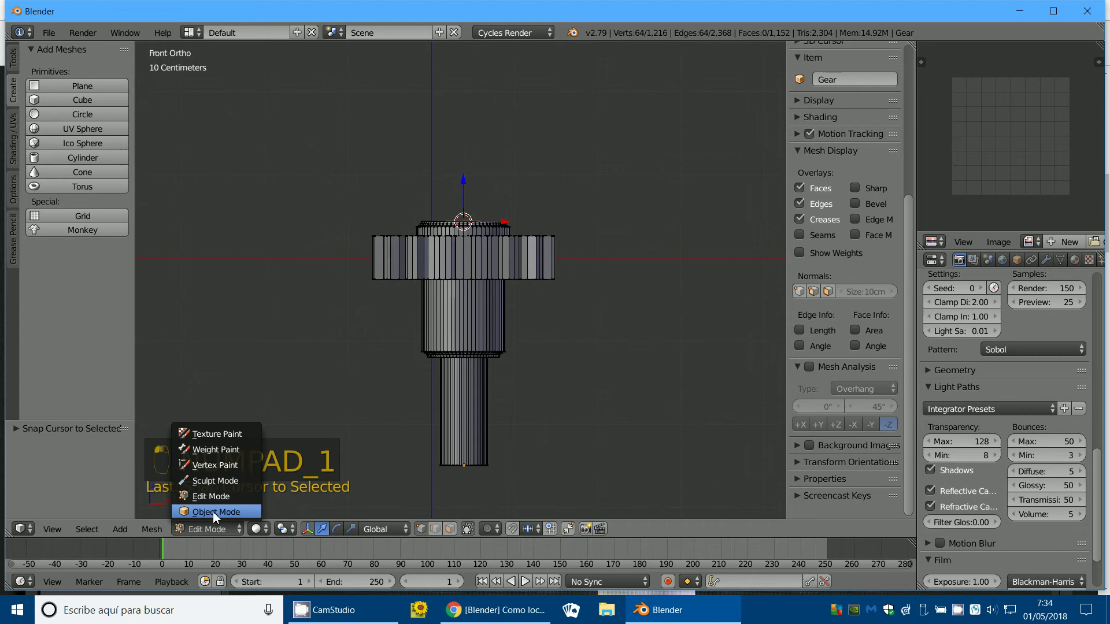
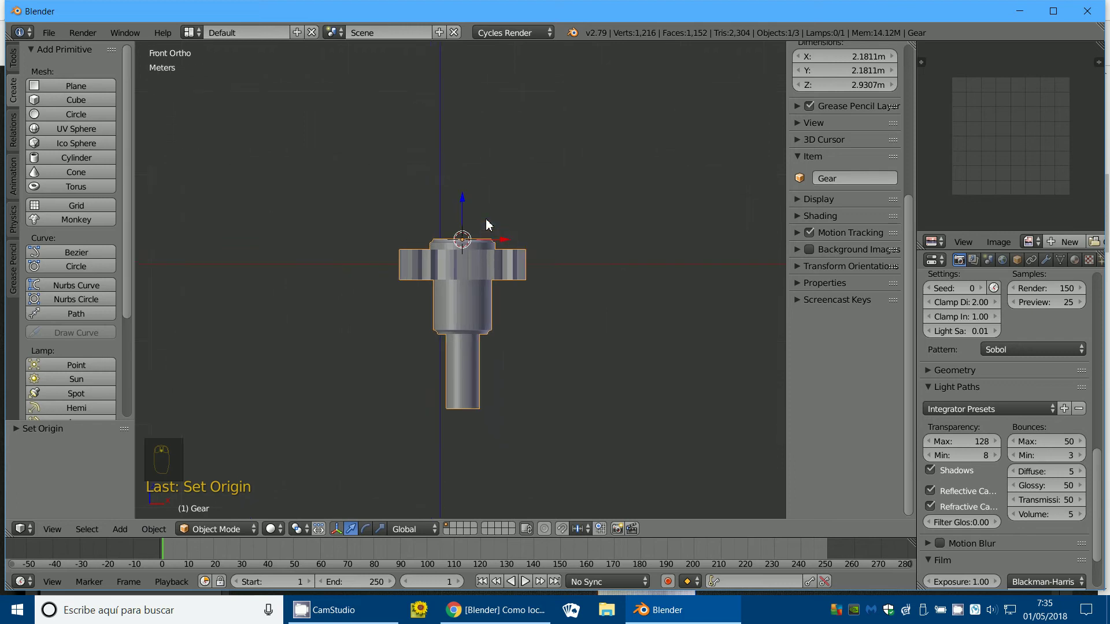
Step: Test-rotate the gear in top view about its new top-opening origin
{"action": "left_click_drag", "start_coordinate": [492, 299], "coordinate": [480, 341]}
{"action": "key", "text": "KP_7"}
{"action": "left_click_drag", "start_coordinate": [480, 341], "coordinate": [290, 381]}
{"action": "key", "text": "r"}
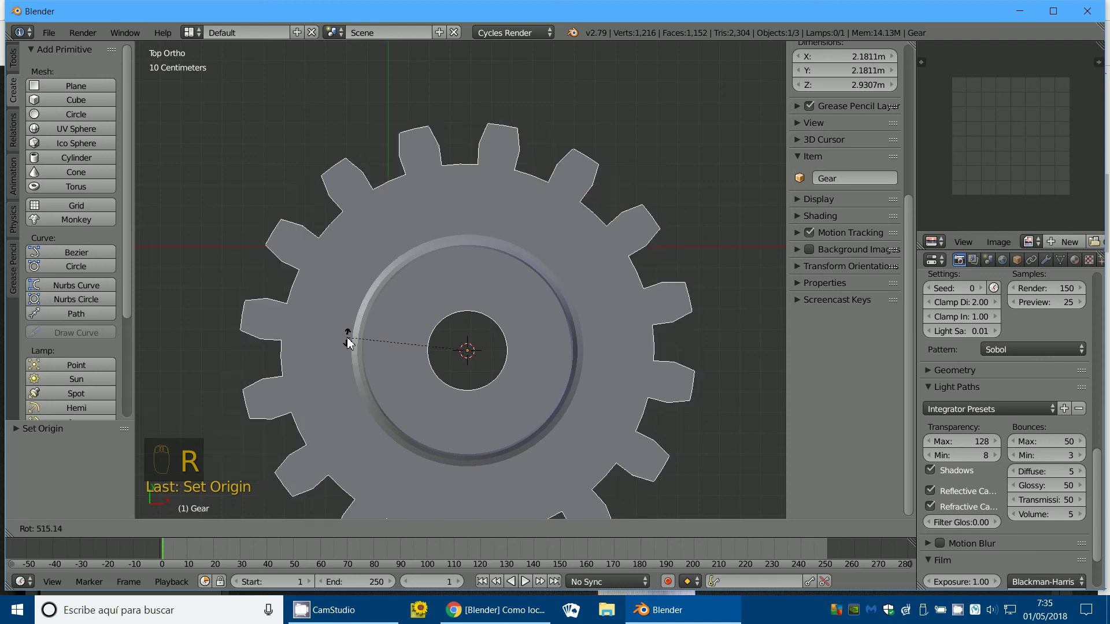
{"action": "left_click_drag", "start_coordinate": [498, 448], "coordinate": [273, 538]}
{"action": "left_click_drag", "start_coordinate": [311, 474], "coordinate": [226, 538]}
Step: Add a loop cut around the shaft's thick section with Ctrl+R
{"action": "left_click_drag", "start_coordinate": [215, 523], "coordinate": [499, 353]}
{"action": "key", "text": "ctrl+r"}
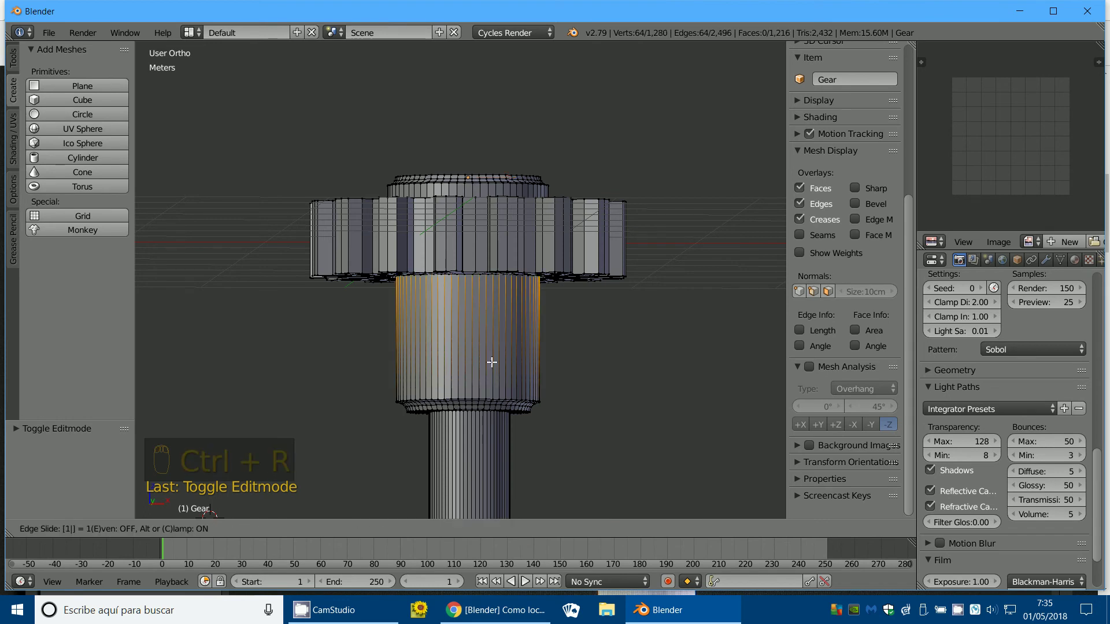
Step: Confirm the new edge loop, slide it up the shaft in front view, and bring up Shift+S snapping
{"action": "left_click", "coordinate": [491, 360]}
{"action": "key", "text": "KP_1"}
{"action": "left_click", "coordinate": [490, 360]}
{"action": "left_click_drag", "start_coordinate": [510, 364], "coordinate": [516, 337]}
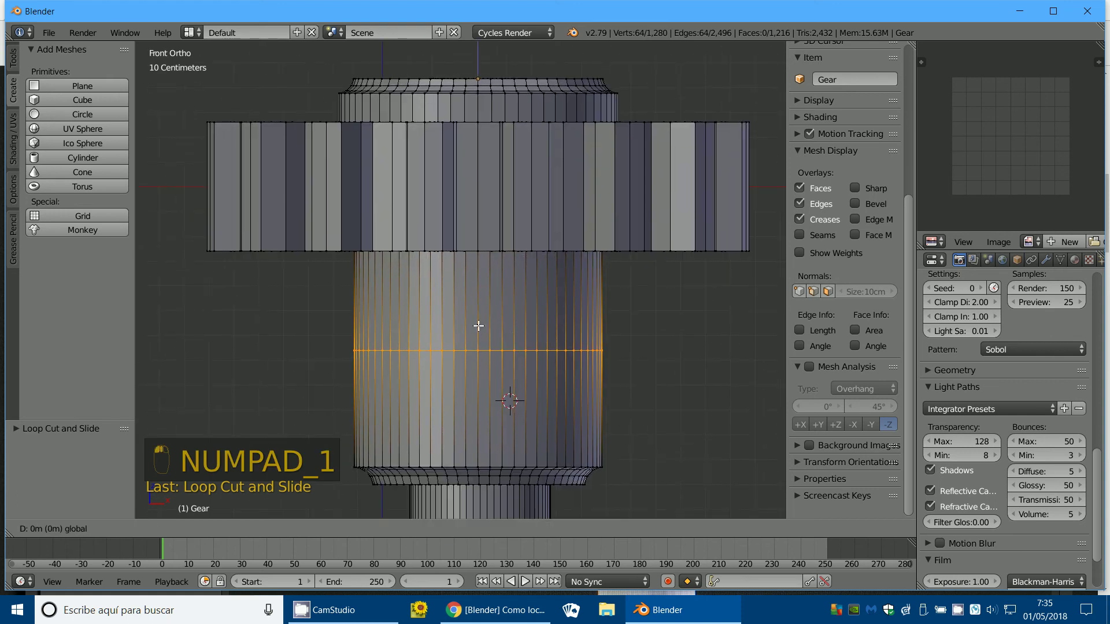
{"action": "left_click_drag", "start_coordinate": [481, 286], "coordinate": [489, 311]}
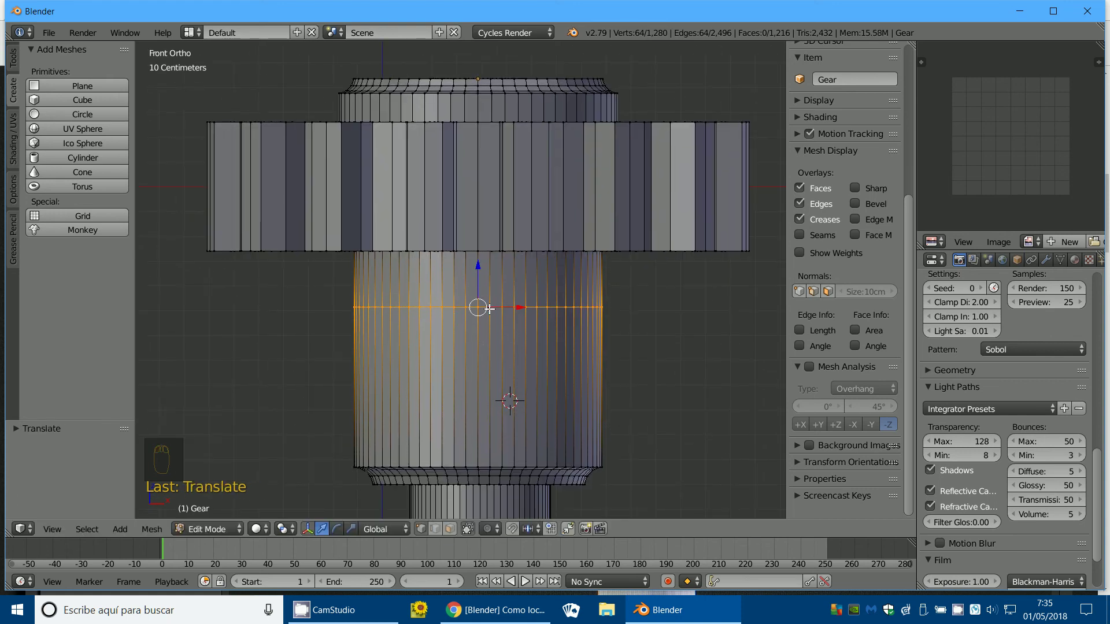
{"action": "key", "text": "shift+s"}
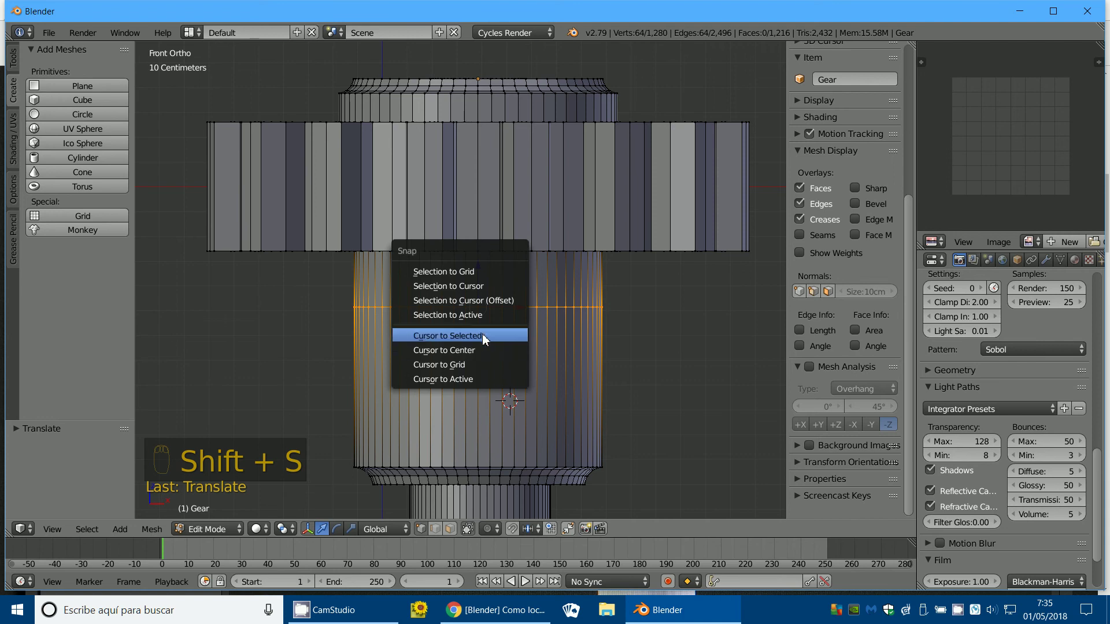